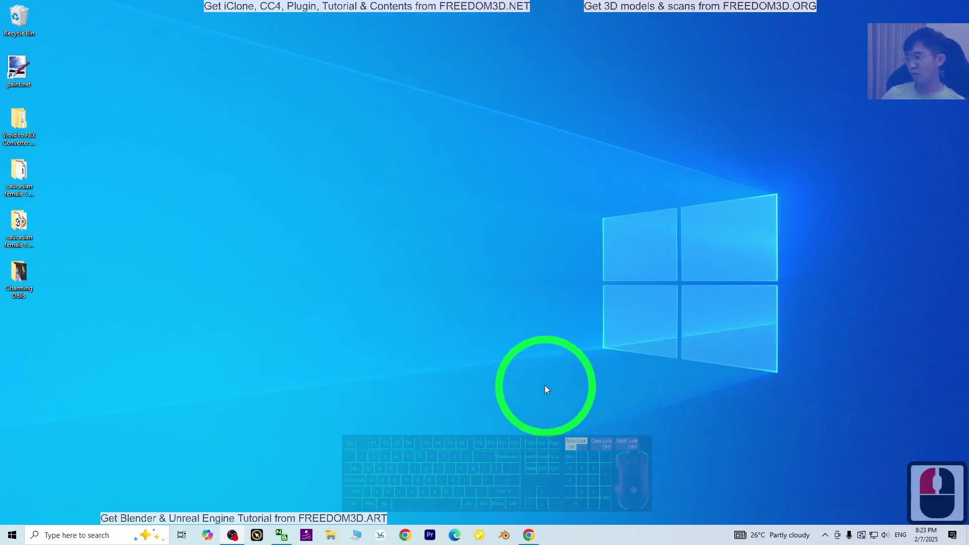
Step: Restore the Chrome window showing the earlier Google results for 'gpt4all'
left_click_drag(541, 500, 541, 510)
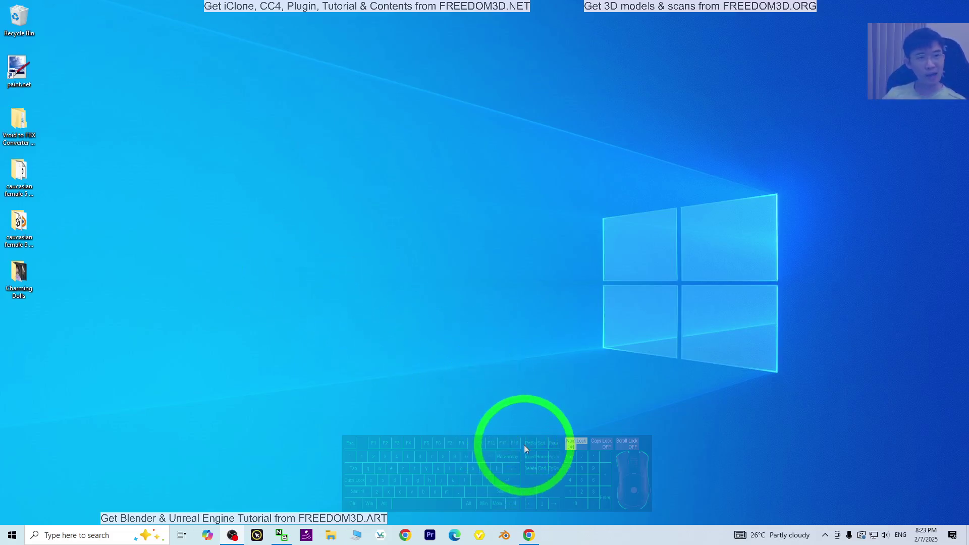
left_click(532, 536)
Step: In a fresh tab, search Google for 'gpt4all' so Nomic AI's GPT4All site lists first
left_click(507, 458)
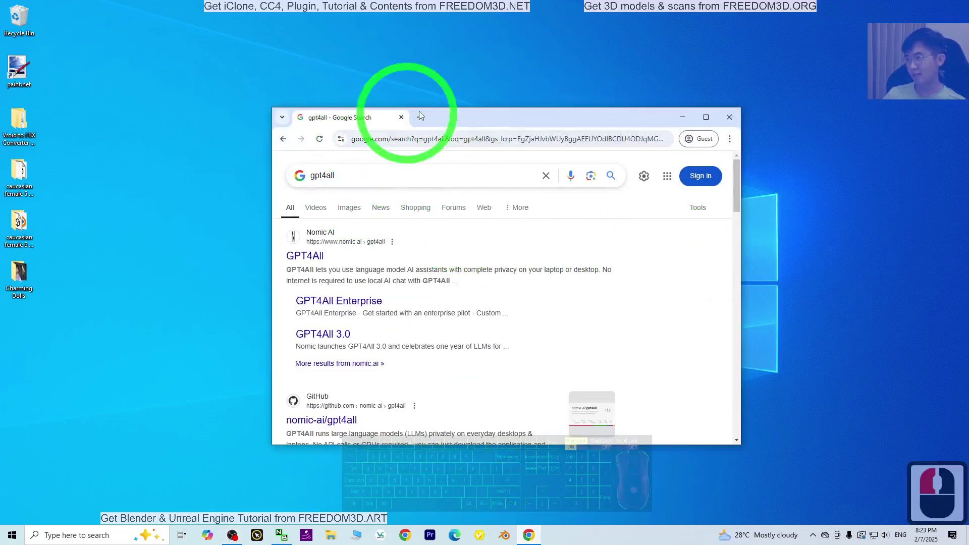
left_click(737, 116)
double_click(427, 122)
left_click(406, 120)
left_click(400, 133)
type("gpt")
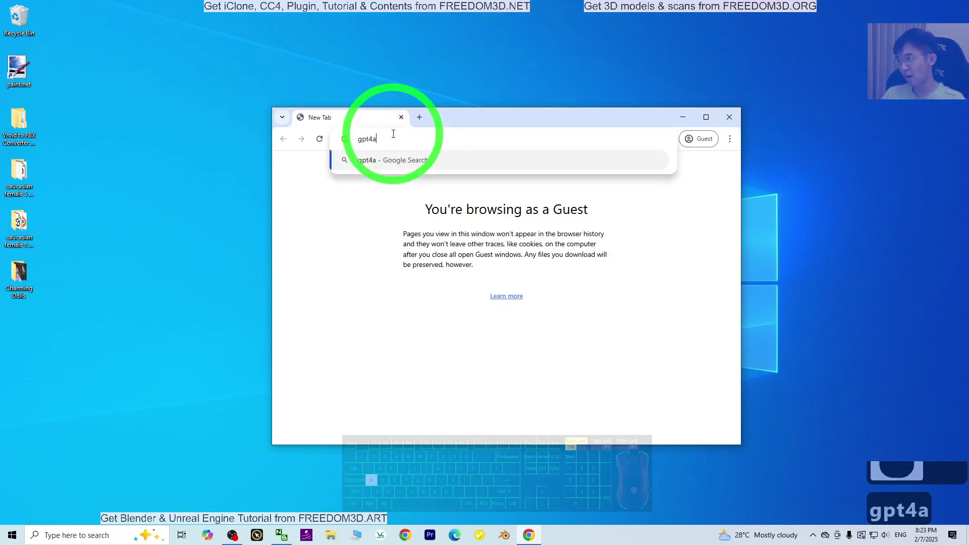
type("gpt4all")
key("Return")
key("Return")
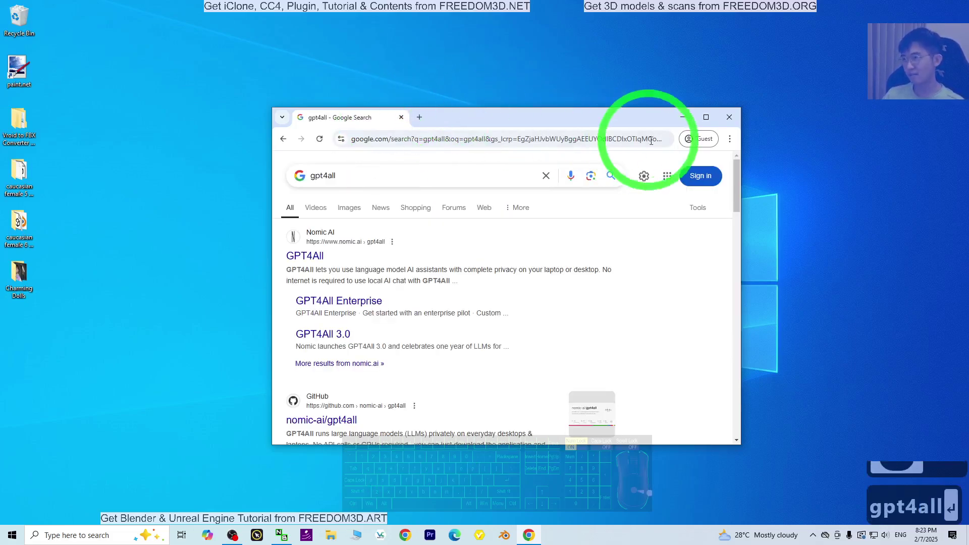
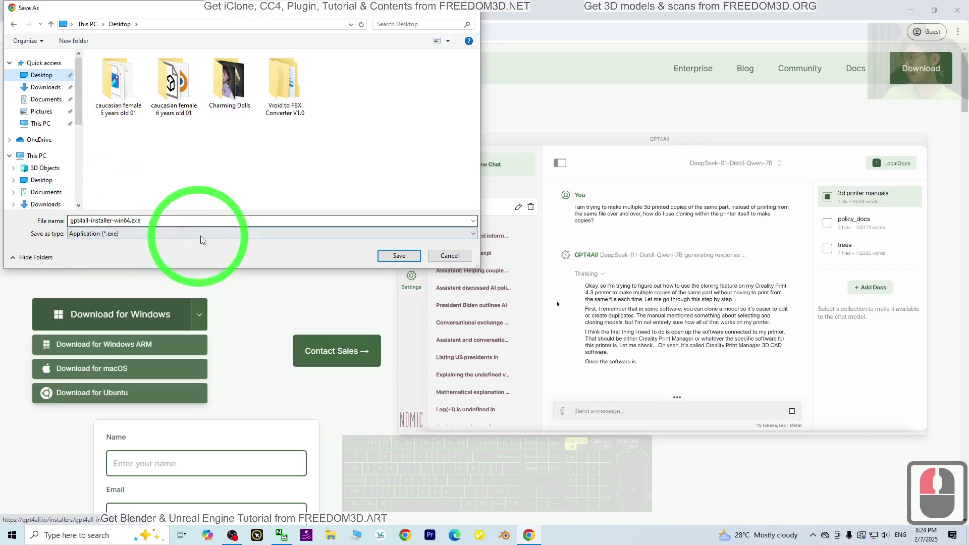
Step: Save gpt4all-installer-win64.exe to the Desktop and close Chrome
left_click(402, 259)
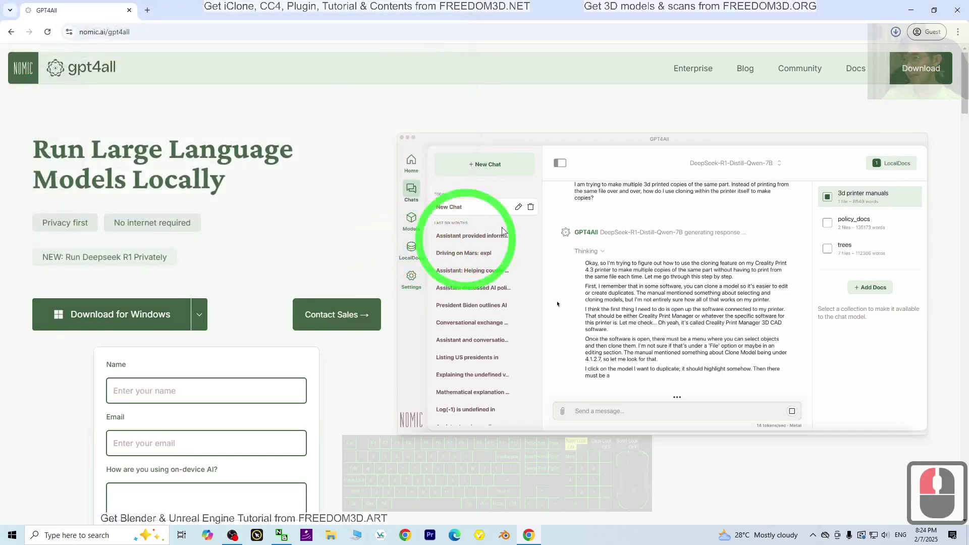
left_click(914, 8)
left_click(313, 281)
left_click(26, 328)
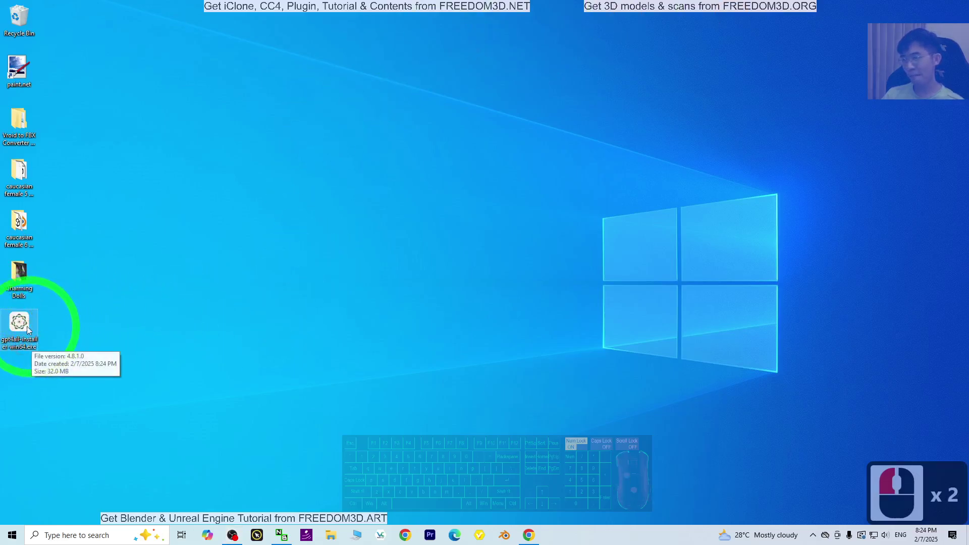
Step: Launch the GPT4All installer from the desktop and advance through the initial setup pages with defaults
double_click(22, 317)
left_click(361, 215)
left_click(539, 347)
left_click_drag(523, 336, 502, 311)
left_click(550, 345)
left_click(550, 343)
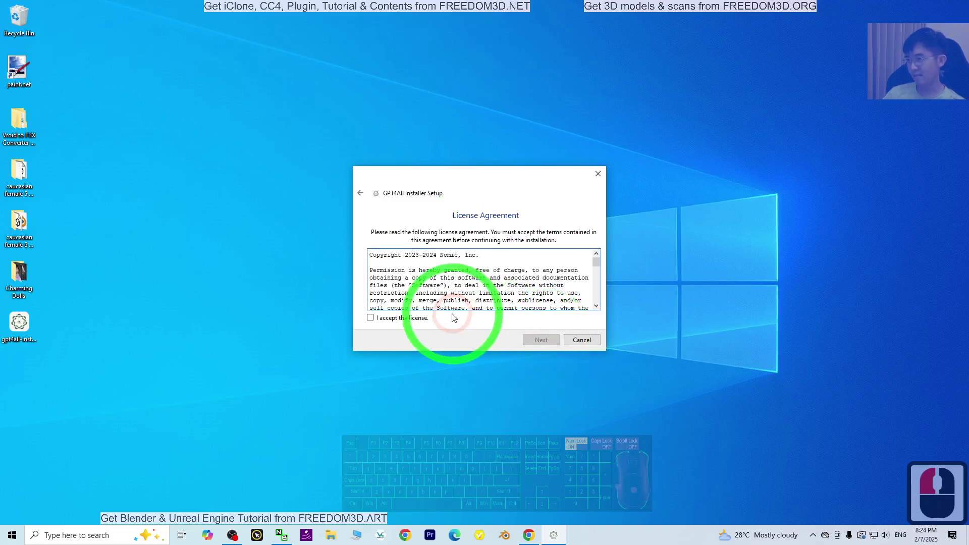
Step: Accept the license, keep the default shortcuts folder and start the installation
left_click(401, 320)
left_click(547, 349)
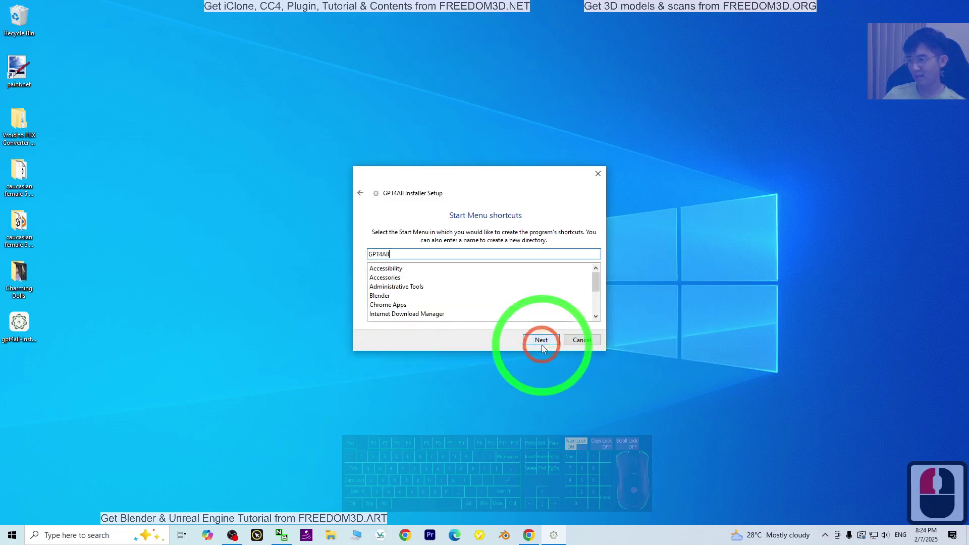
left_click(548, 348)
left_click(549, 346)
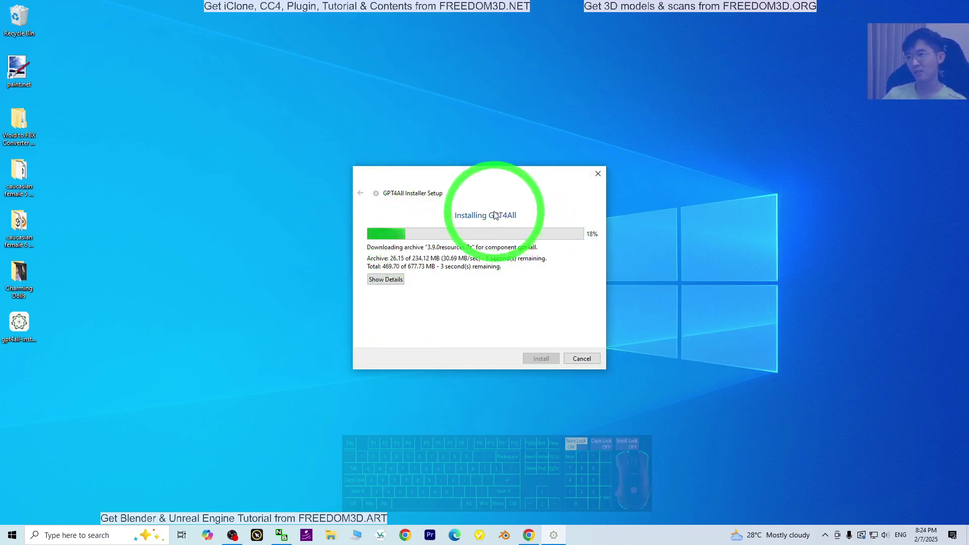
left_click_drag(724, 262, 697, 262)
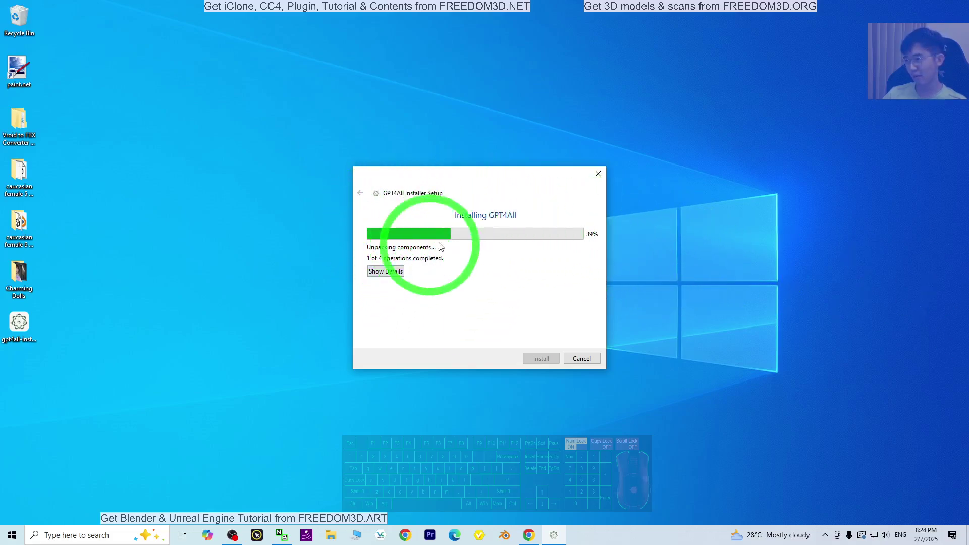
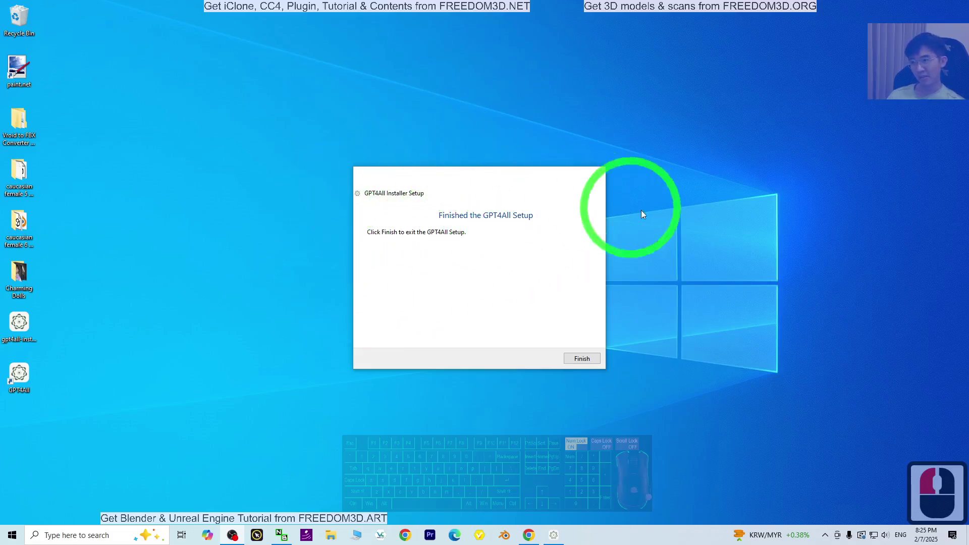
Step: Finish setup and launch GPT4All v3.9.0 from its desktop shortcut to the welcome screen
left_click(588, 365)
left_click(286, 417)
left_click(28, 386)
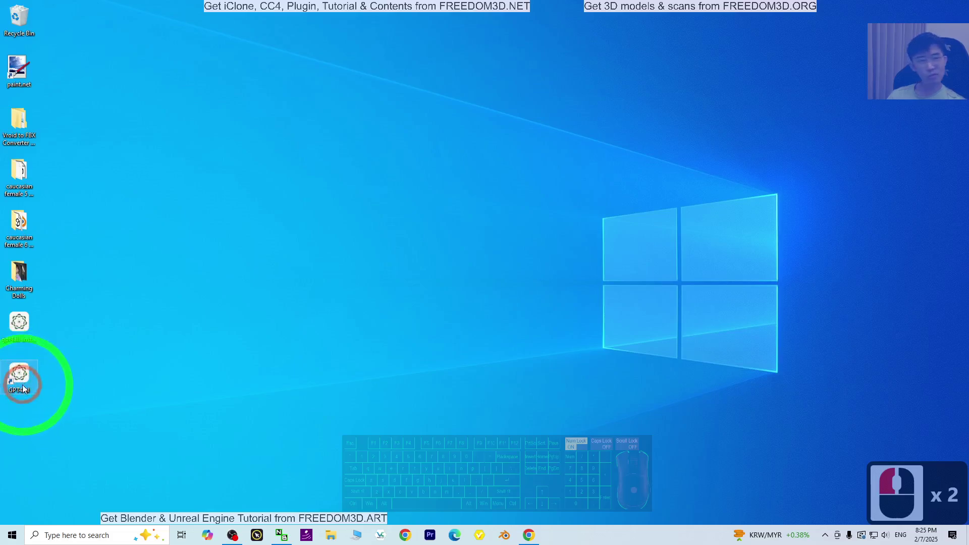
double_click(20, 373)
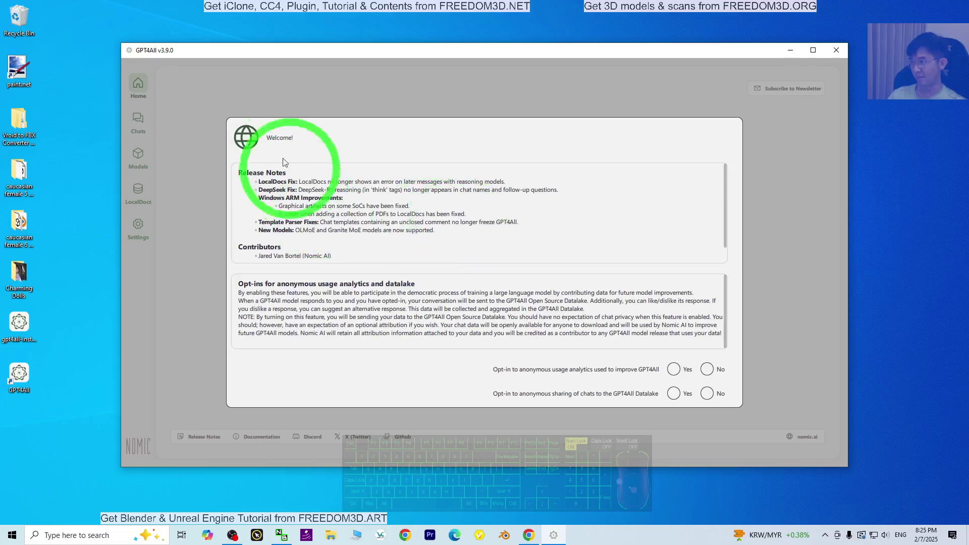
Step: Answer the anonymous usage-analytics and data-sharing opt-in questions on the welcome screen
scroll("down", 3)
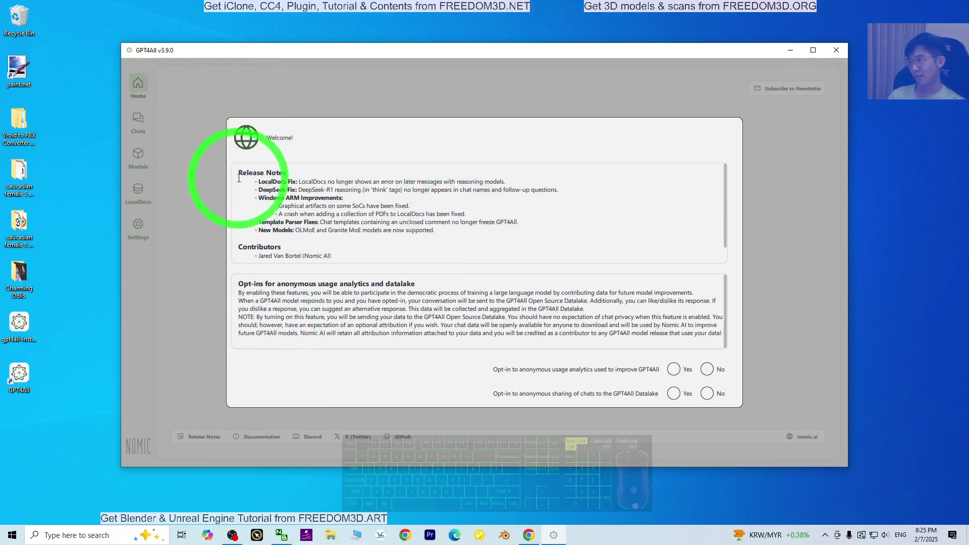
left_click(714, 370)
left_click_drag(716, 376, 715, 395)
left_click(715, 396)
left_click(822, 52)
Step: Dismiss the Welcome notice and go to the Models page, which reports no models installed
left_click(26, 75)
left_click(634, 49)
left_click(640, 47)
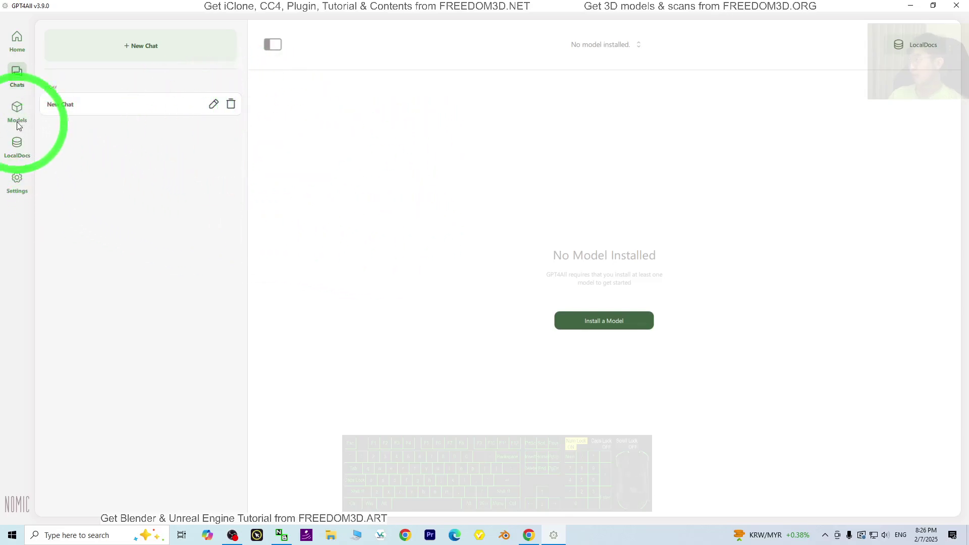
left_click(17, 108)
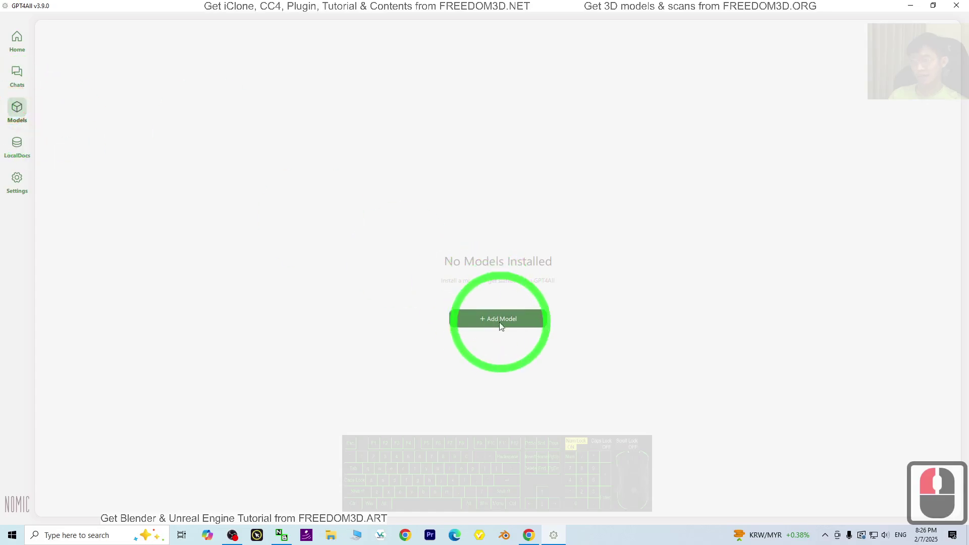
Step: Open the Explore Models catalogue and filter it to Reasoning models
left_click(499, 327)
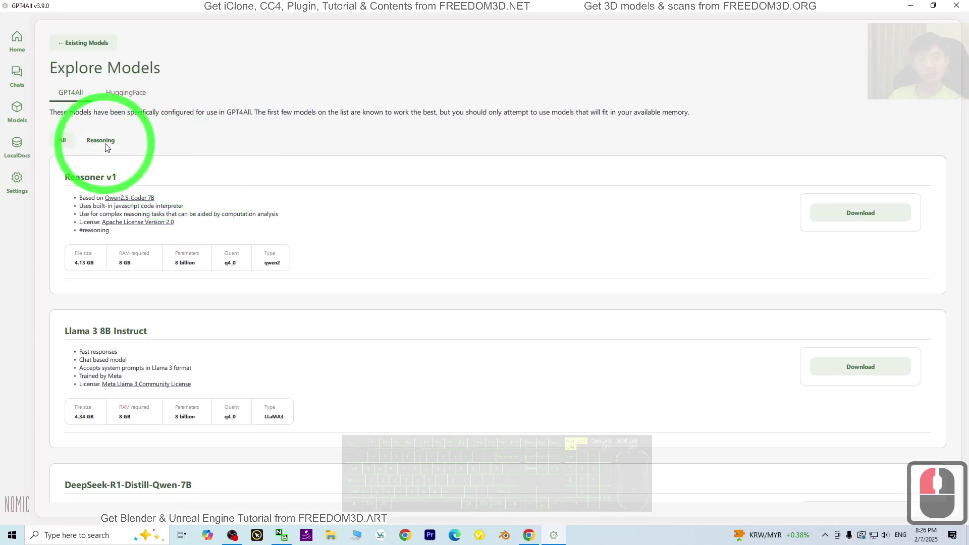
left_click(105, 145)
left_click(228, 261)
left_click_drag(232, 267, 142, 265)
Step: Scroll to DeepSeek-R1-Distill-Qwen-14B and start downloading it
scroll("down", 3)
left_click_drag(125, 239, 256, 349)
scroll("down", 3)
scroll("down", 3)
scroll("down", 3)
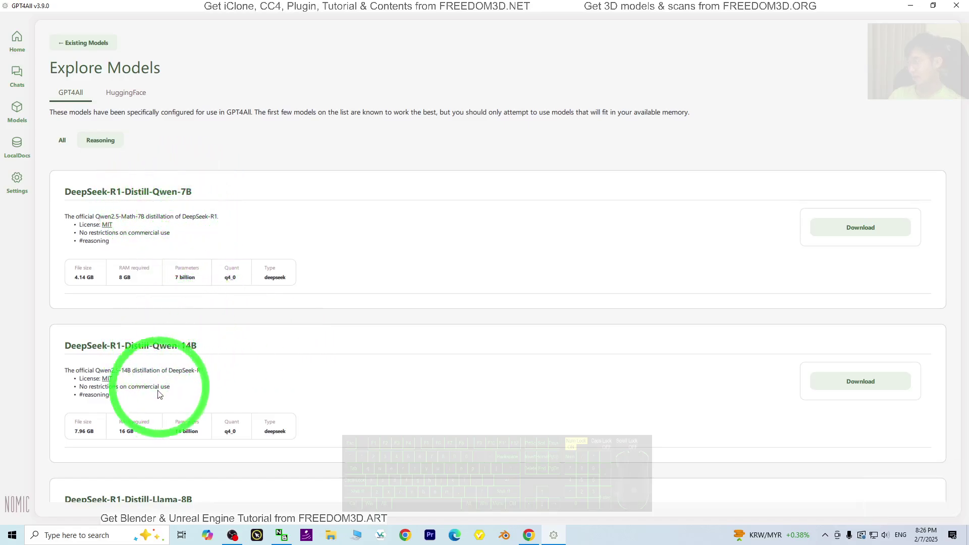
left_click_drag(140, 424, 487, 360)
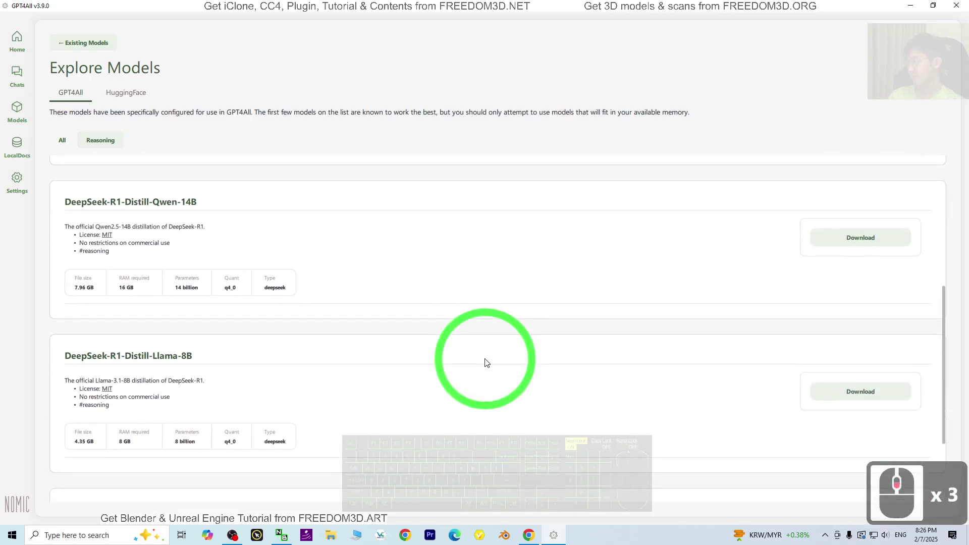
left_click_drag(84, 429, 159, 435)
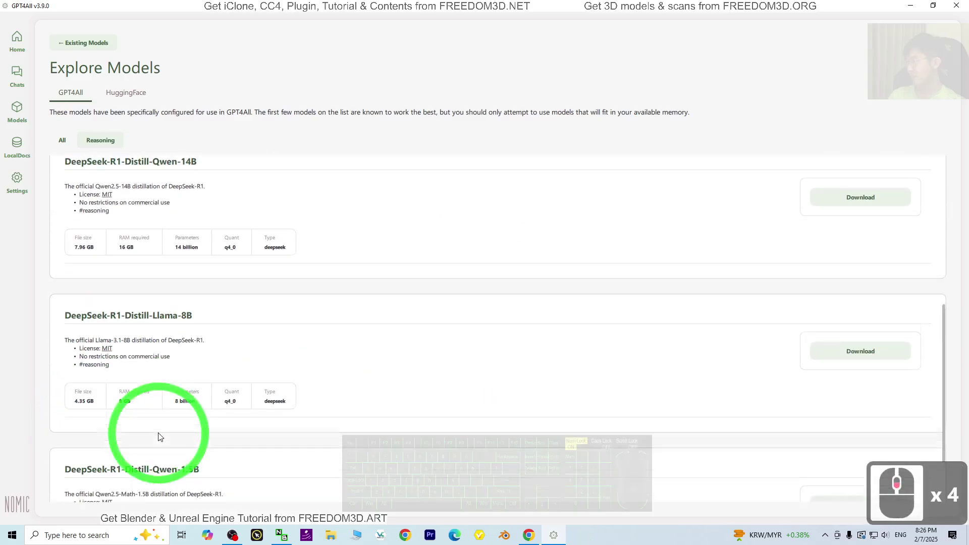
scroll("down", 3)
left_click_drag(117, 353, 113, 365)
left_click_drag(849, 401, 127, 364)
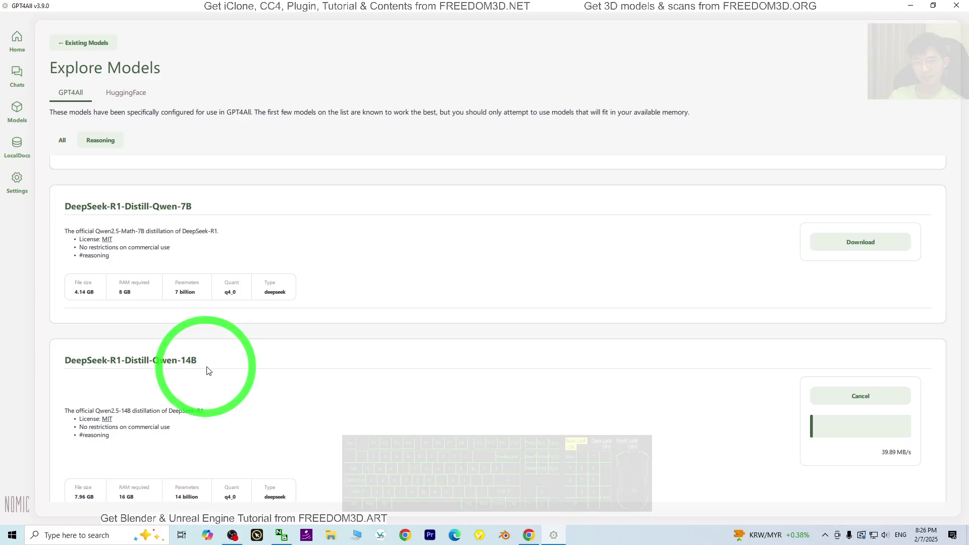
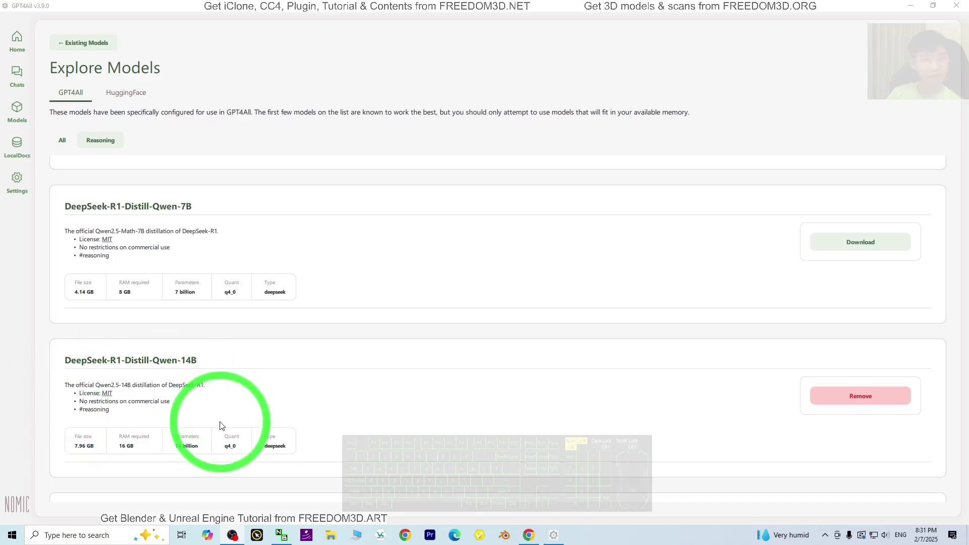
Step: Start a new chat and load DeepSeek-R1-Distill-Qwen-14B as the active model
left_click(18, 75)
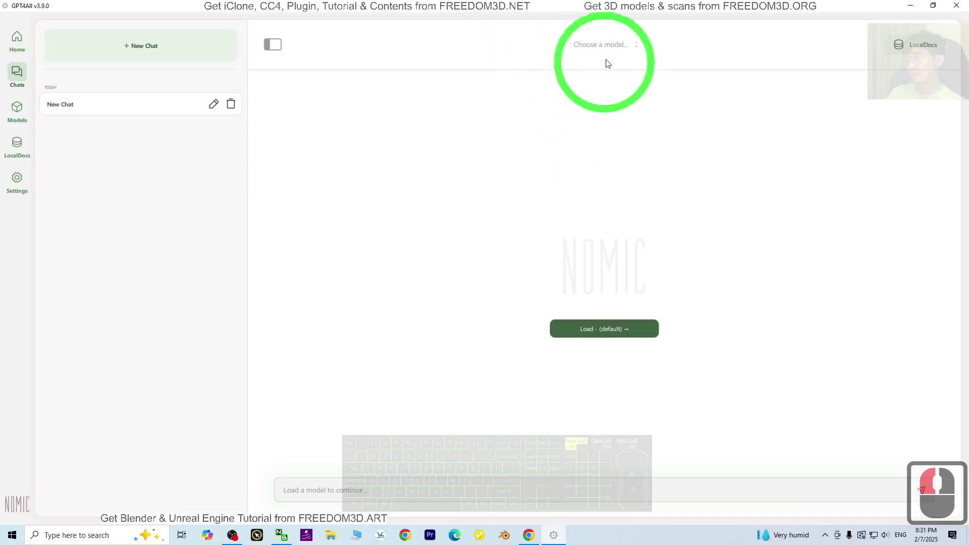
left_click(631, 45)
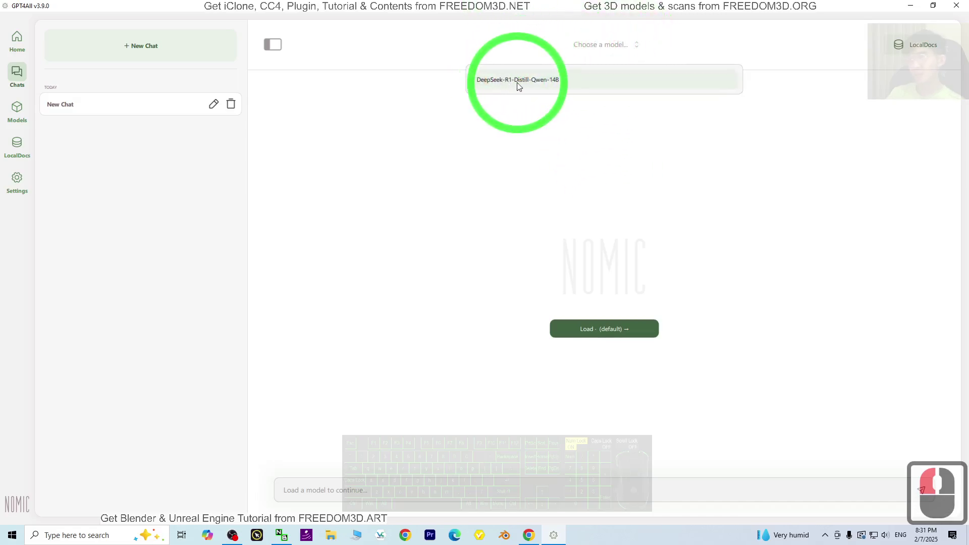
left_click(517, 85)
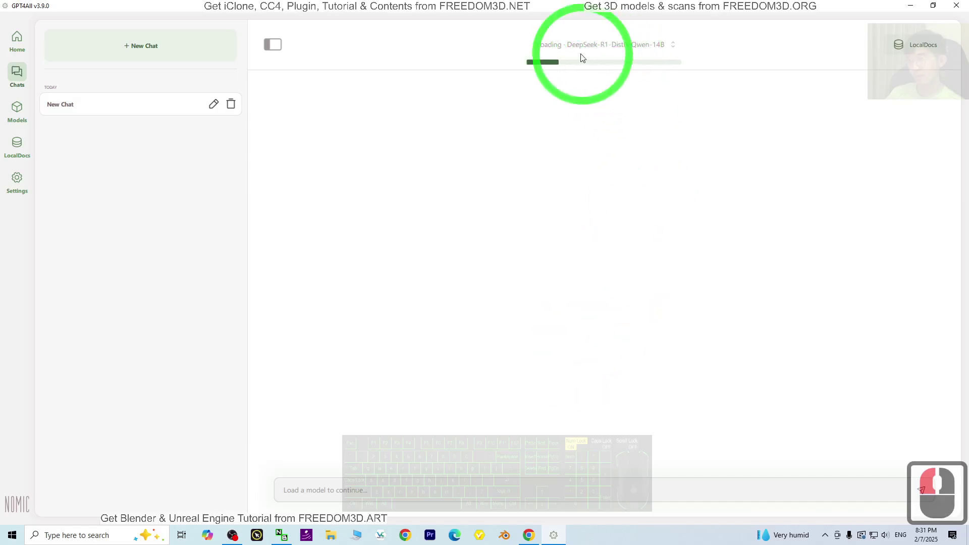
left_click(651, 48)
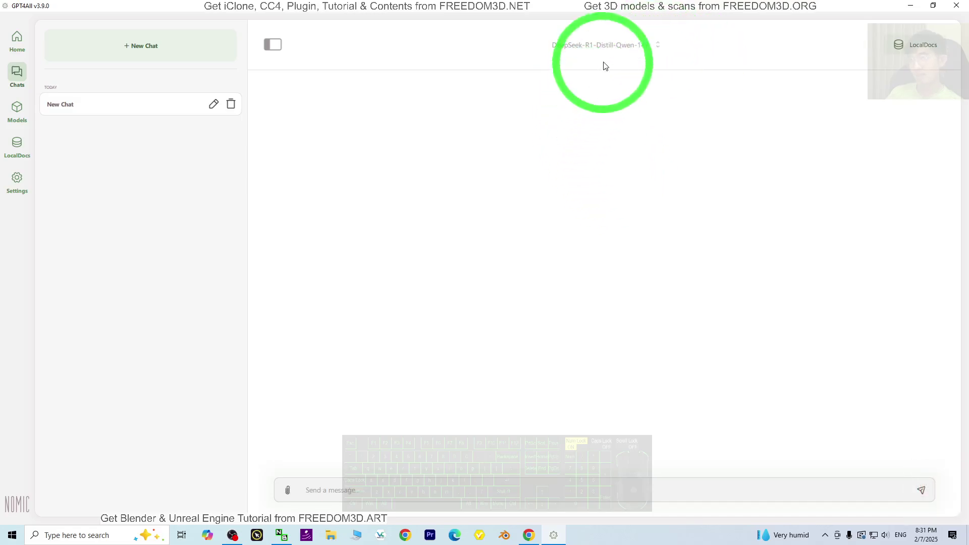
left_click_drag(290, 495, 318, 467)
left_click(317, 460)
left_click_drag(317, 460, 320, 151)
left_click(429, 256)
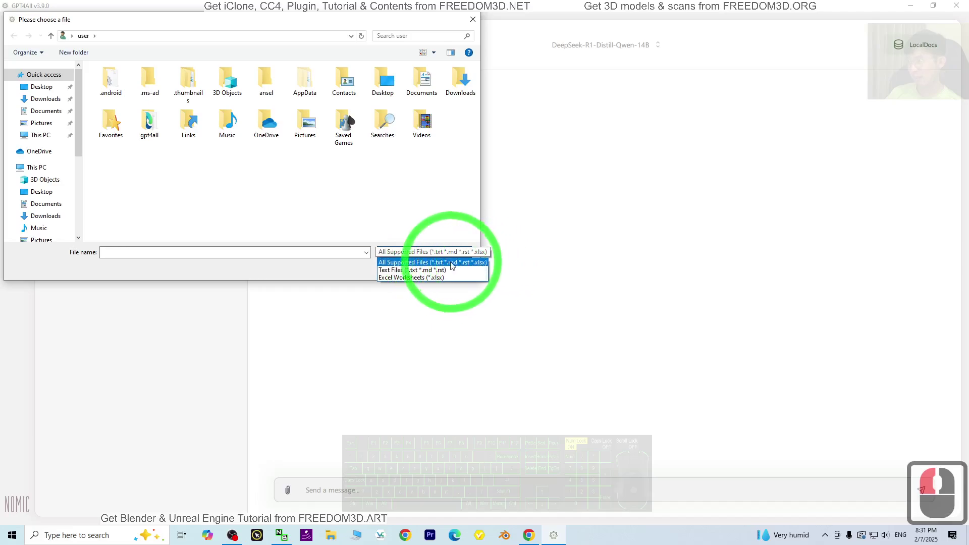
left_click(481, 25)
left_click(476, 21)
left_click_drag(580, 255, 336, 495)
left_click(335, 496)
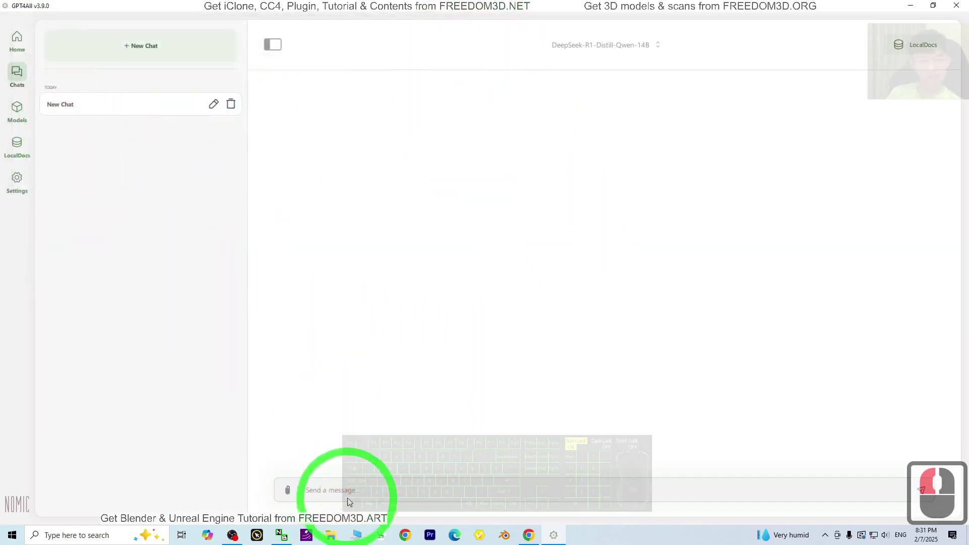
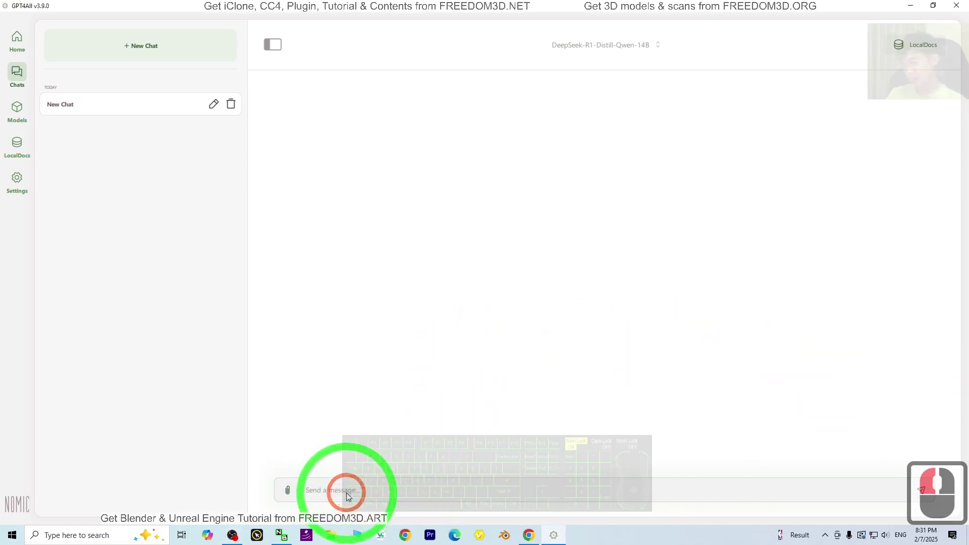
Step: Send 'hi' to the model and get its reply 'Hello! How can I assist you?'
type("hi")
key("Return")
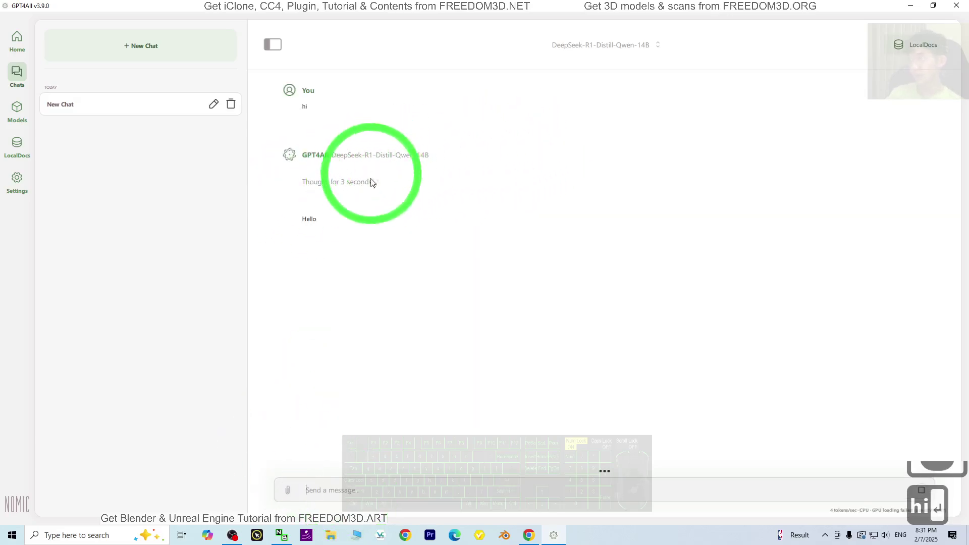
type("hi ↩")
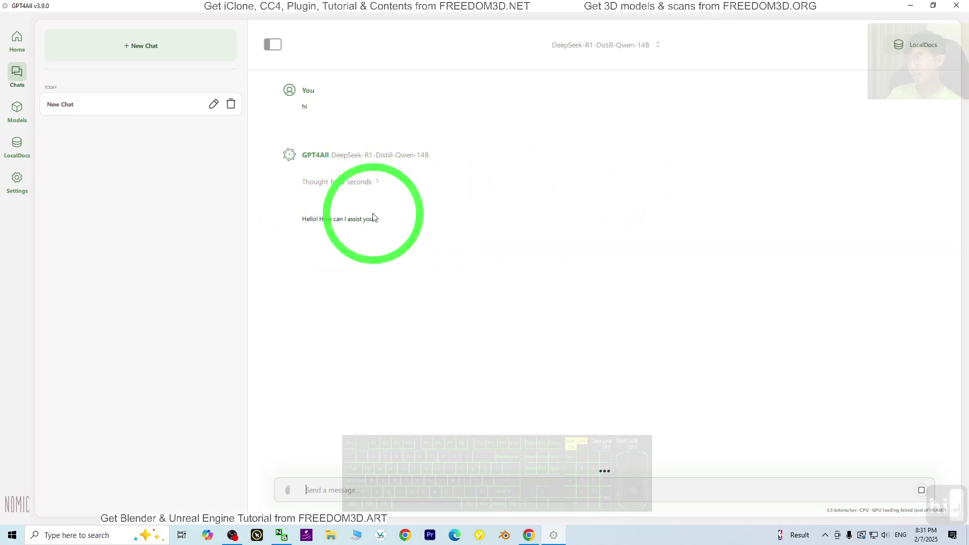
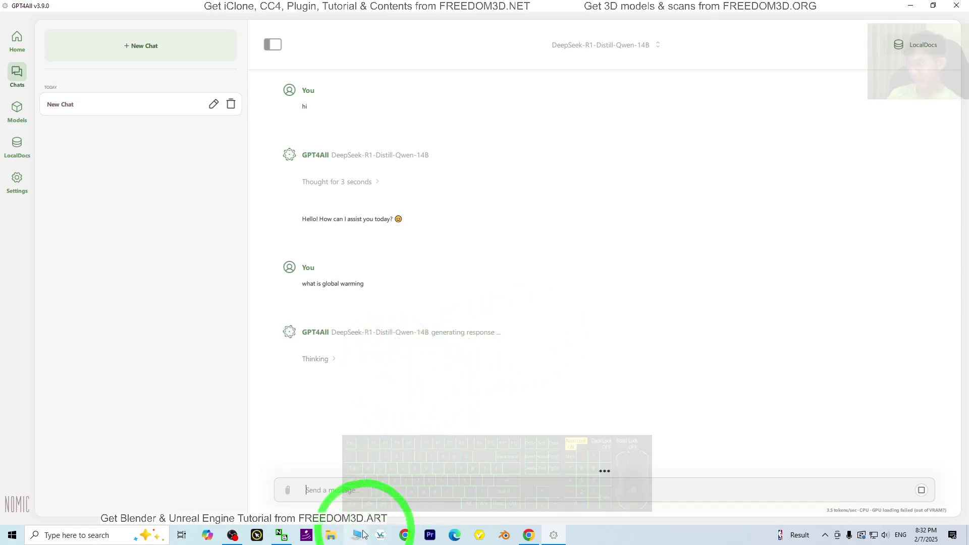
Step: Scroll through the chat while the model thinks for 57 seconds on 'what is global warming' and starts answering
left_click_drag(358, 537, 384, 171)
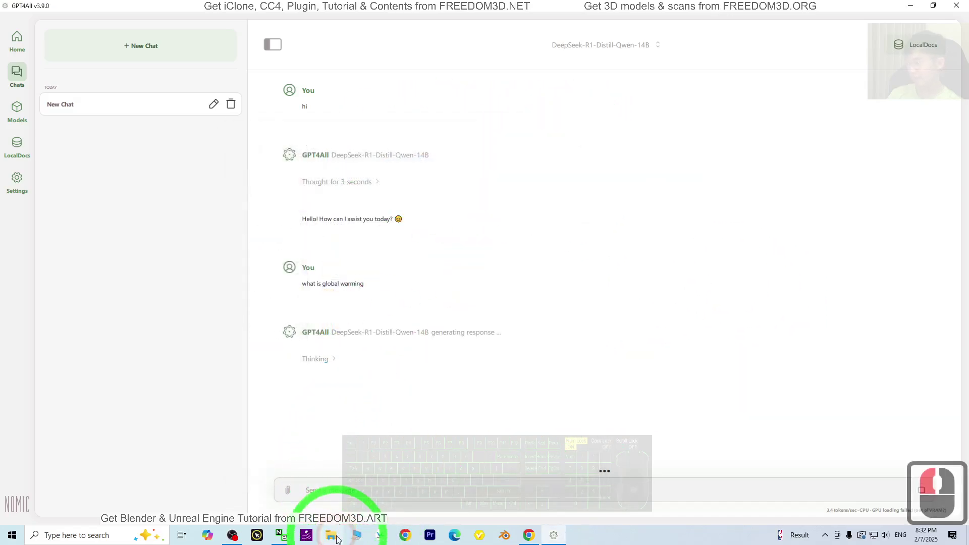
left_click(337, 537)
left_click_drag(338, 537, 304, 503)
left_click_drag(304, 503, 335, 398)
left_click_drag(335, 399, 494, 383)
scroll("down", 3)
left_click_drag(495, 384, 371, 404)
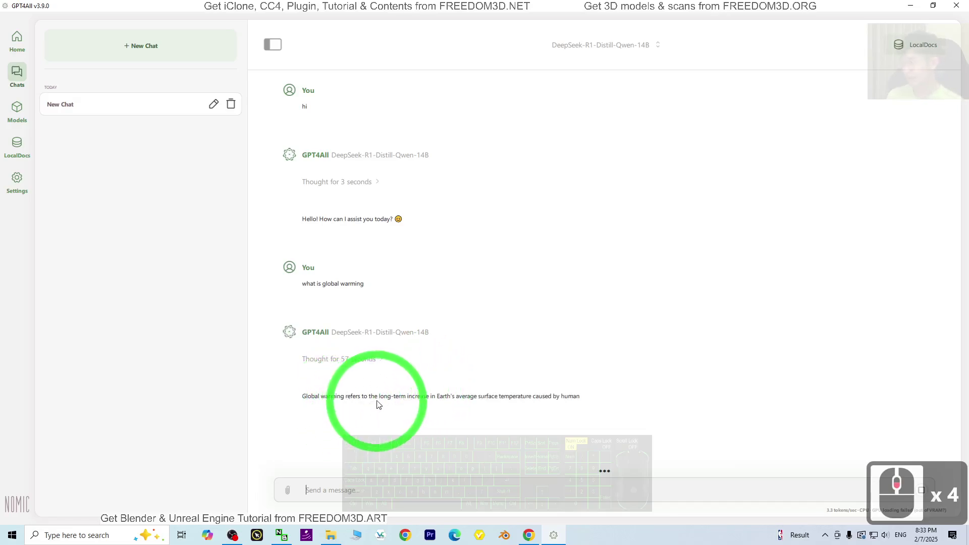
Step: Expand the 'Thought for 57 seconds' block to reveal DeepSeek's reasoning on global warming
left_click_drag(425, 401, 617, 412)
scroll("down", 3)
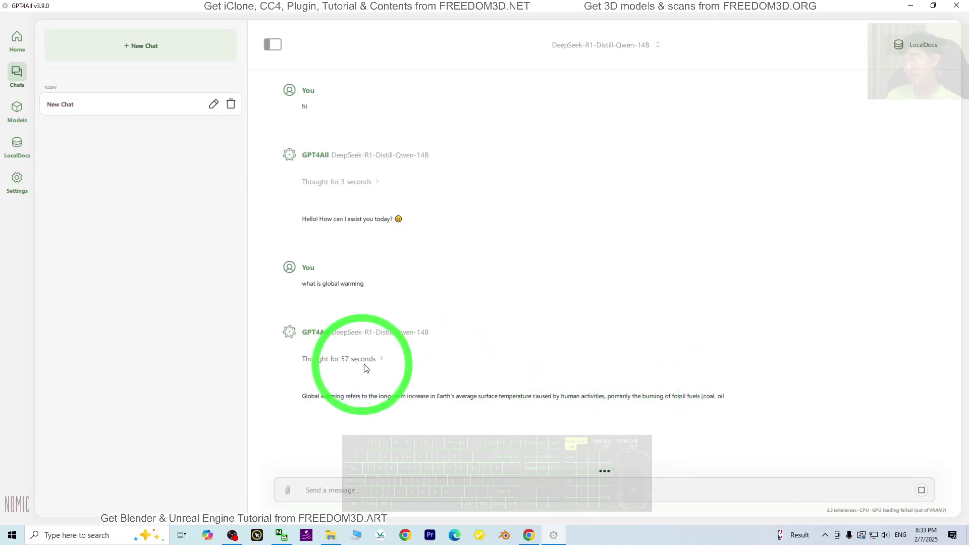
left_click(365, 361)
Step: Select and read through the reasoning text as the answer defines global warming via the greenhouse effect
left_click_drag(566, 374, 421, 358)
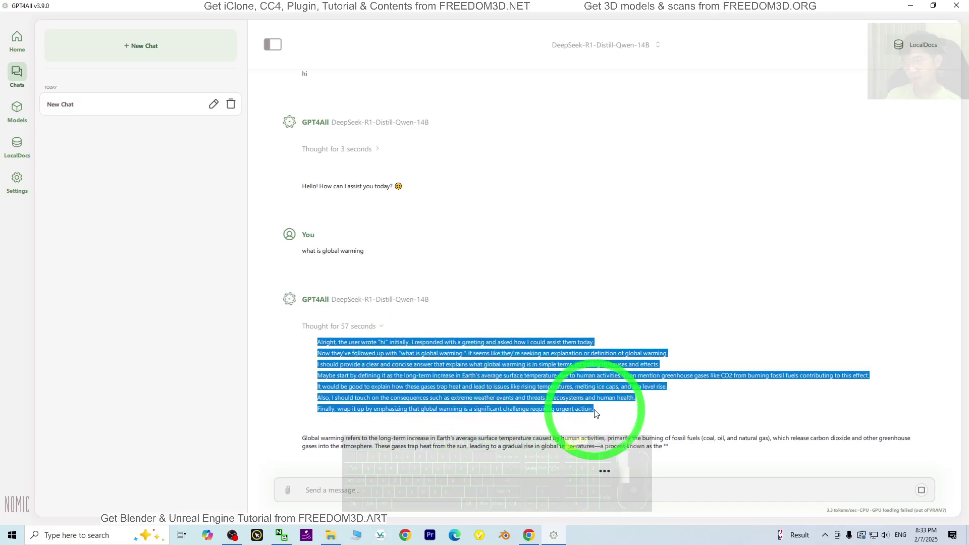
left_click_drag(594, 412, 469, 377)
left_click_drag(469, 377, 349, 441)
middle_click(523, 450)
scroll("down", 3)
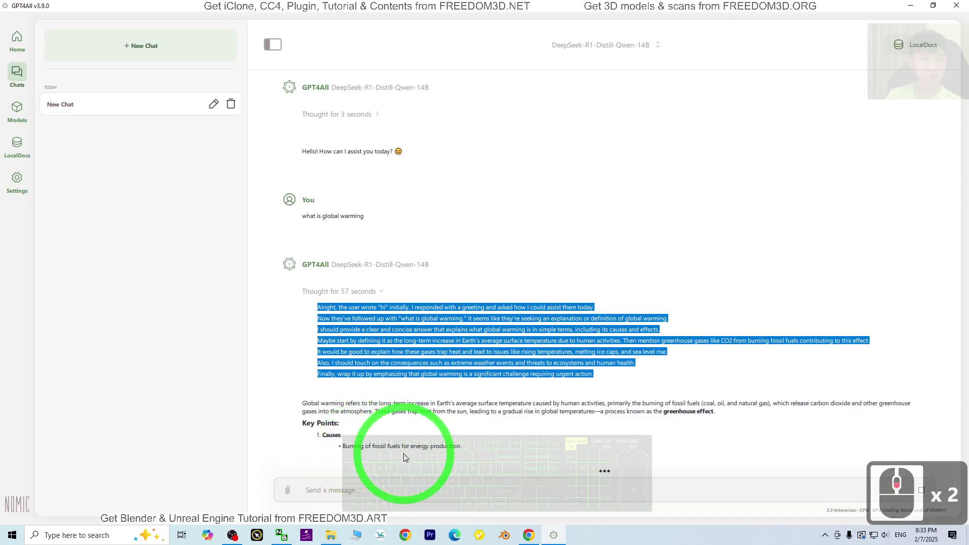
left_click_drag(361, 423, 434, 461)
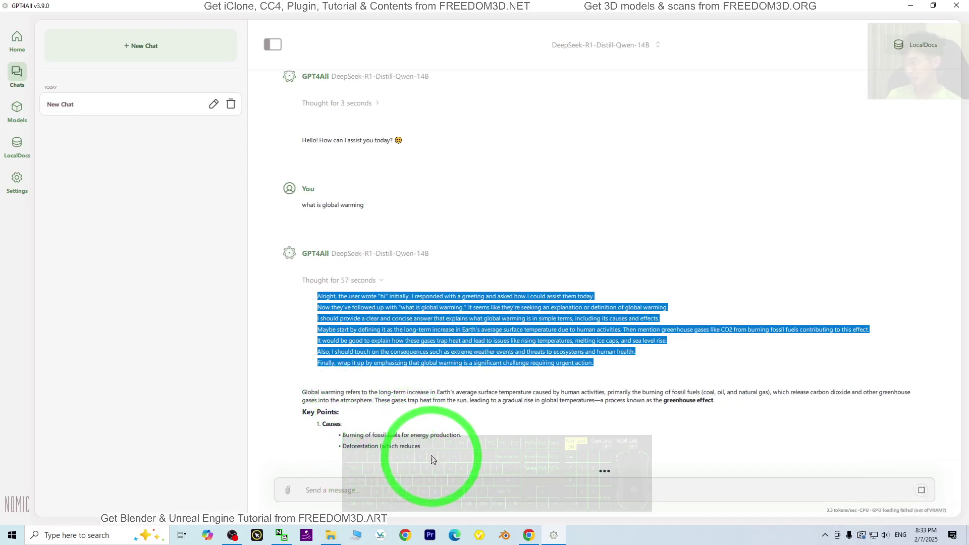
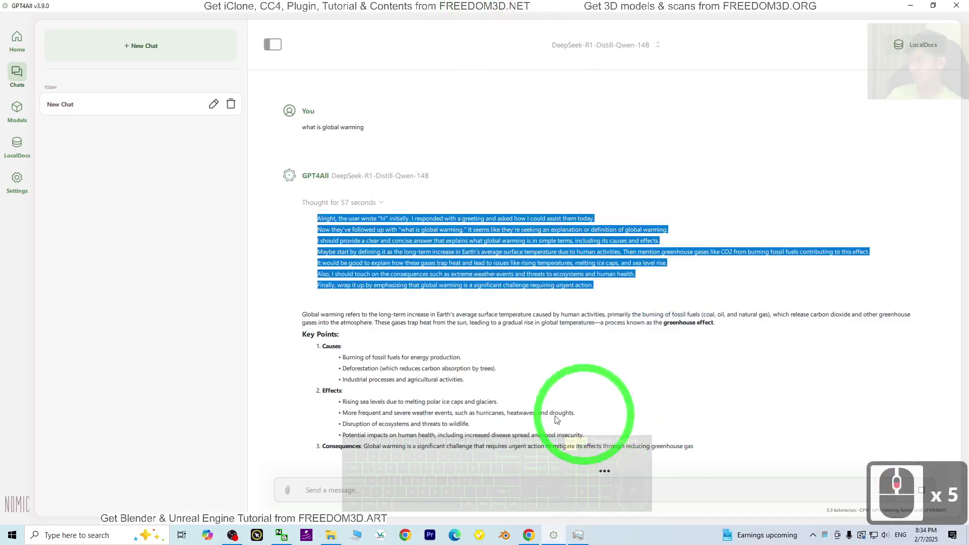
Step: Clear the text selection and read the Key Points on causes and effects
left_click_drag(474, 415, 762, 420)
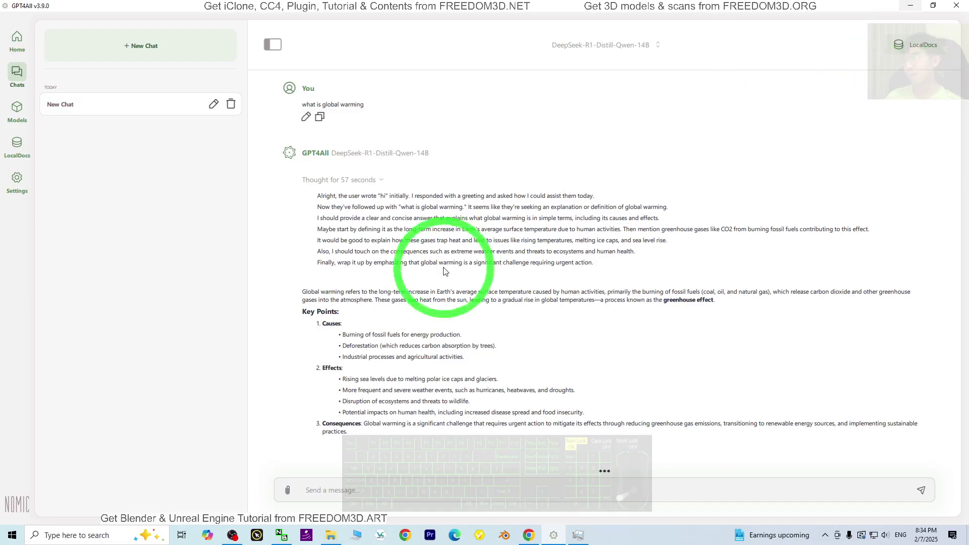
scroll("up", 3)
left_click_drag(491, 254, 531, 2)
scroll("down", 3)
middle_click(556, 49)
left_click_drag(548, 68, 509, 74)
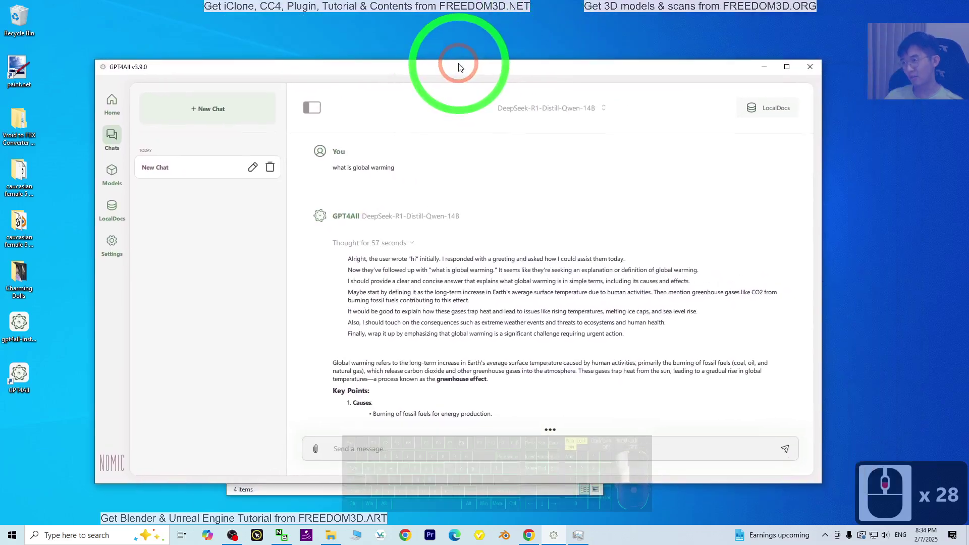